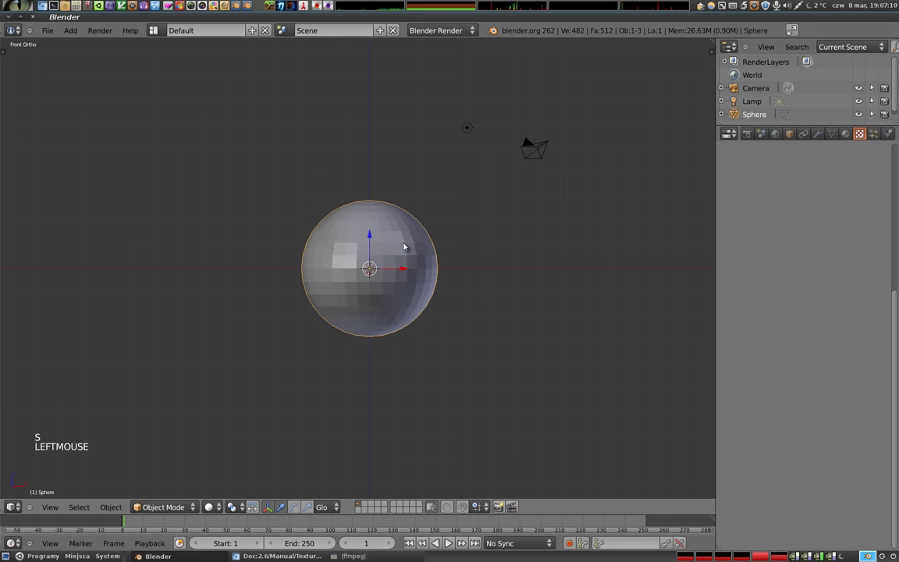
- Give the sphere a level-2 subdivision and smooth shading, then jump into camera view
key("ctrl+2")
key("t")
left_click(28, 171)
key("KP_0")
- Toggle object visibility back on and start repositioning the camera framing with grab moves
right_click(405, 176)
key("h")
key("h")
key("alt+h")
key("g")
left_click(359, 350)
- Finish adjusting the framing so the smooth sphere sits in view, ready for the F12 render
key("g")
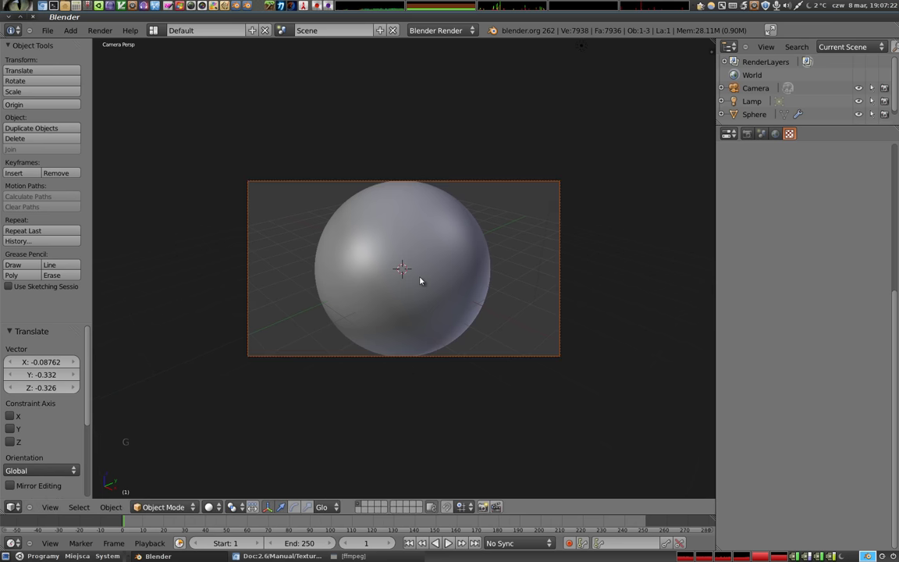
key("g")
right_click(465, 183)
key("g")
left_click(408, 300)
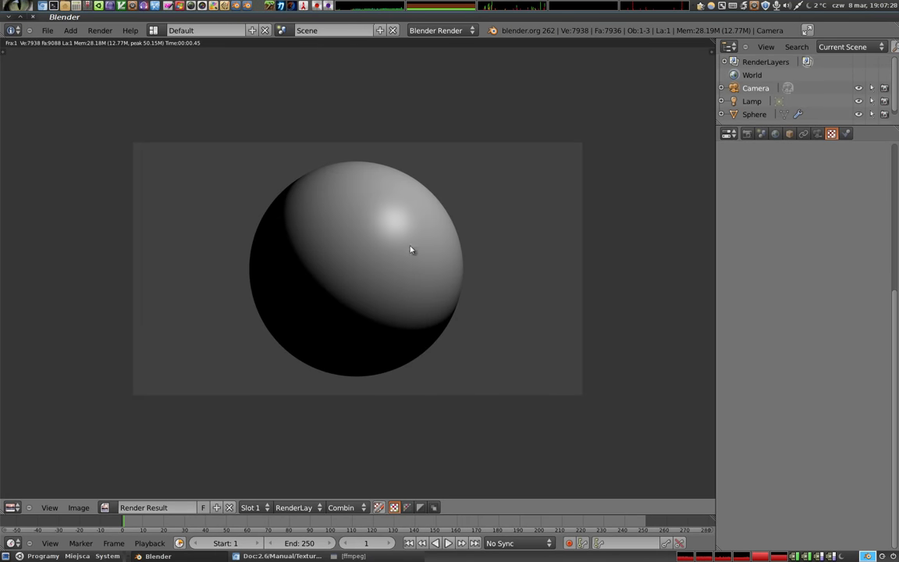
- Back in the 3D scene, give the sphere a new material with a green diffuse colour
key("Escape")
right_click(397, 258)
left_click(848, 133)
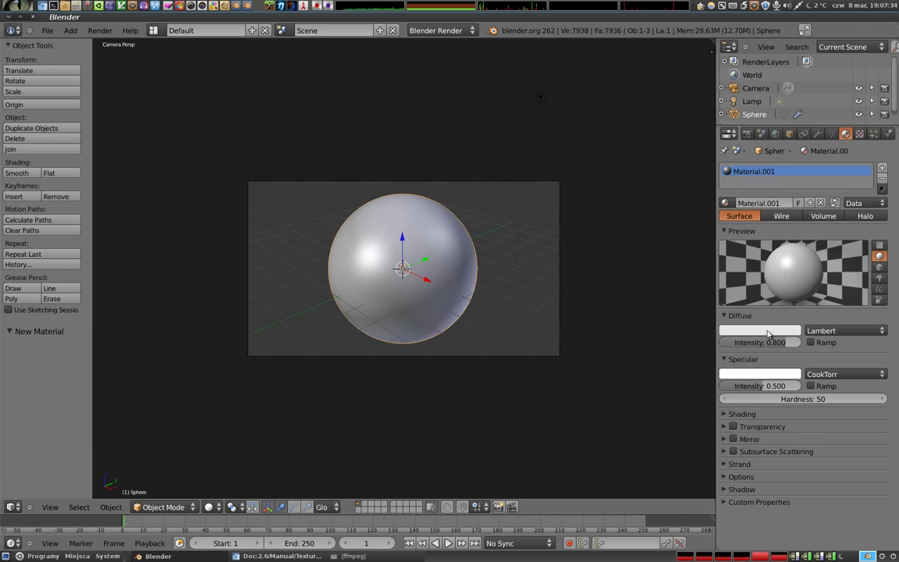
left_click(765, 334)
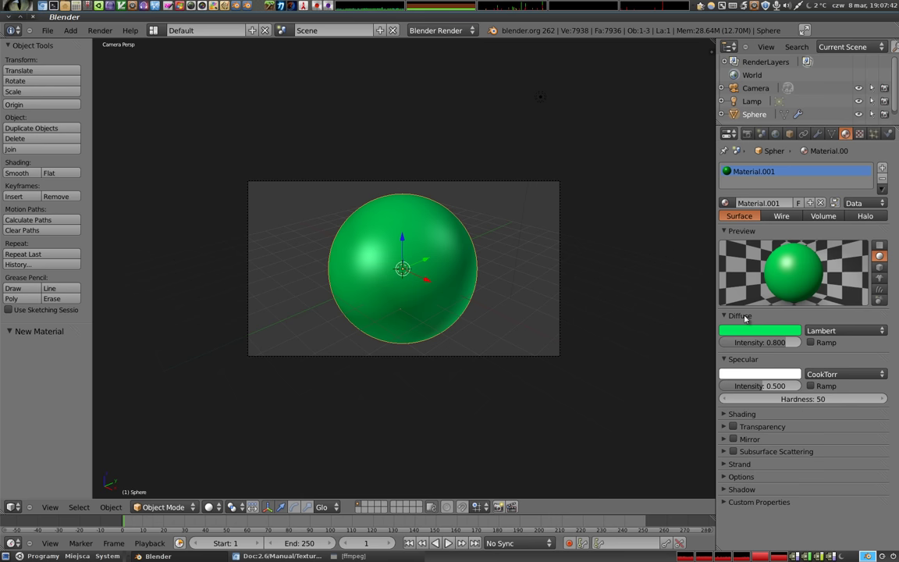
- Switch the texture to Wood for magenta stripes, render, then bring up the World settings
left_click(784, 344)
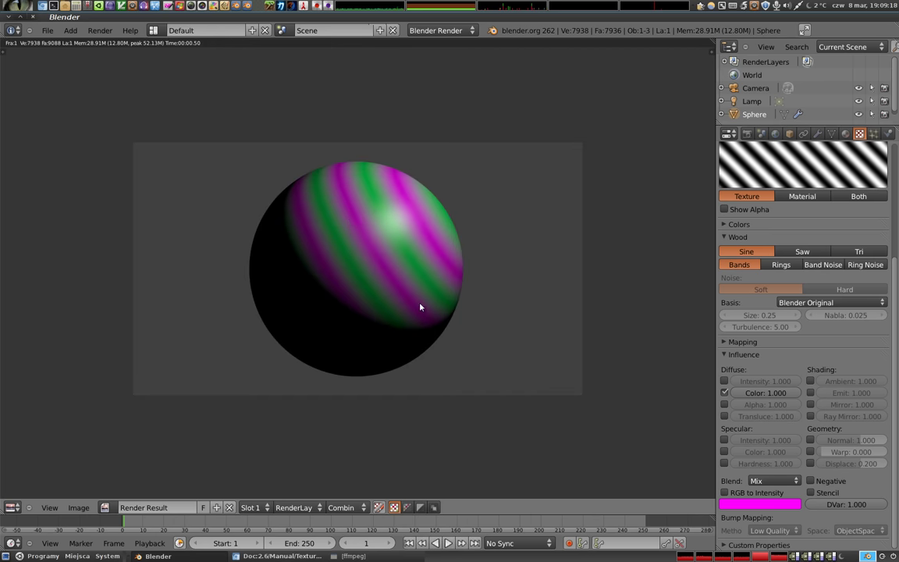
key("Escape")
left_click(778, 135)
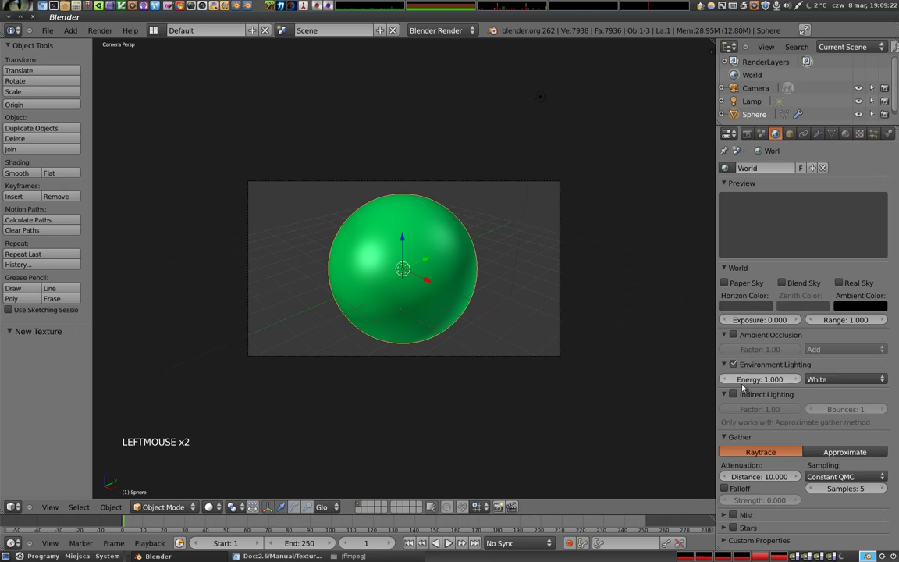